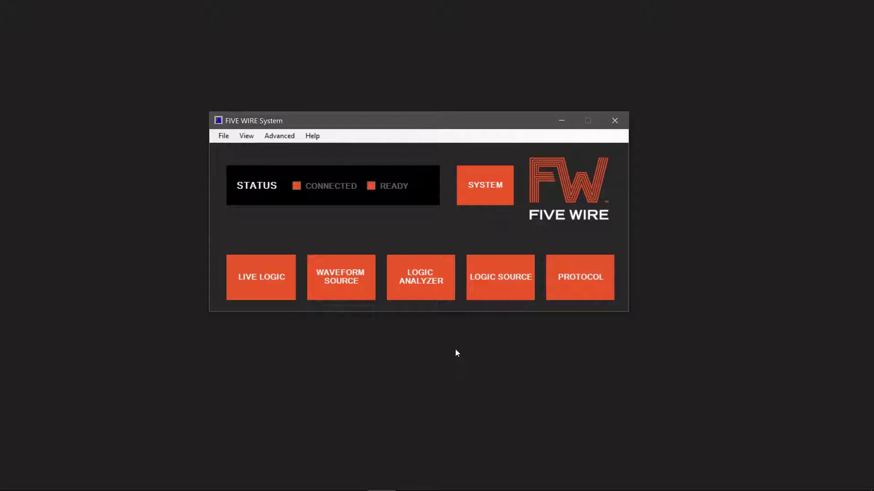
Launch the Logic Analyzer from the FIVE WIRE System window
{"action": "left_click", "coordinate": [440, 297]}
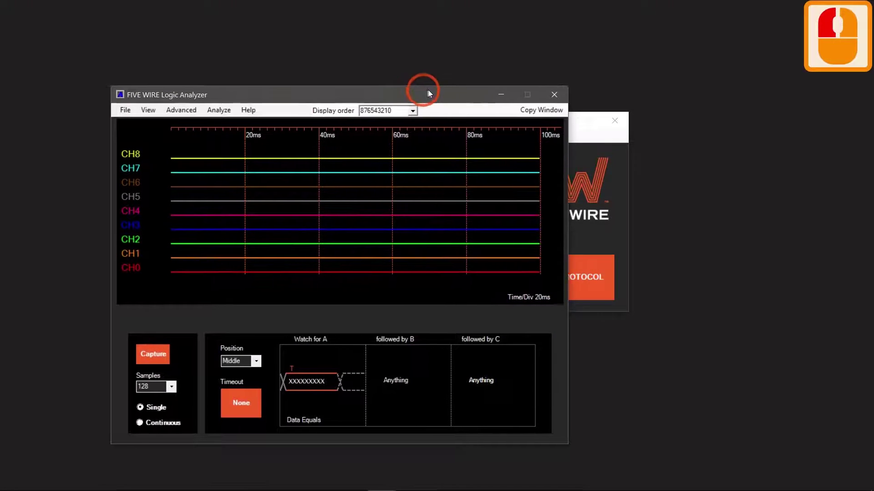
Record one capture and zoom into the CH0 burst until individual bit pulses are visible
{"action": "left_click", "coordinate": [506, 64]}
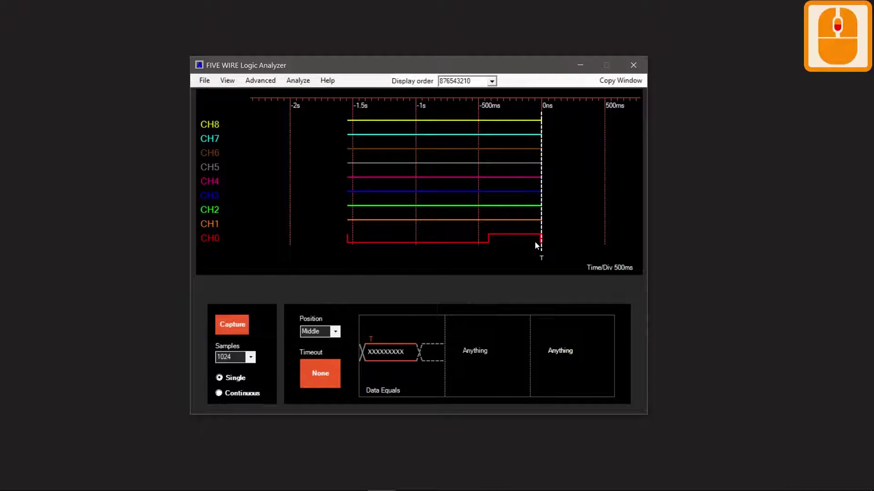
{"action": "left_click", "coordinate": [548, 243]}
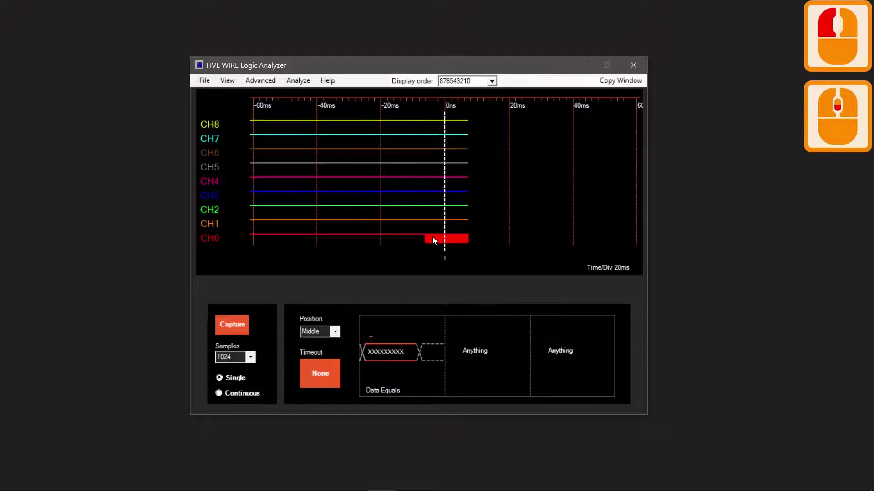
{"action": "left_click", "coordinate": [469, 243]}
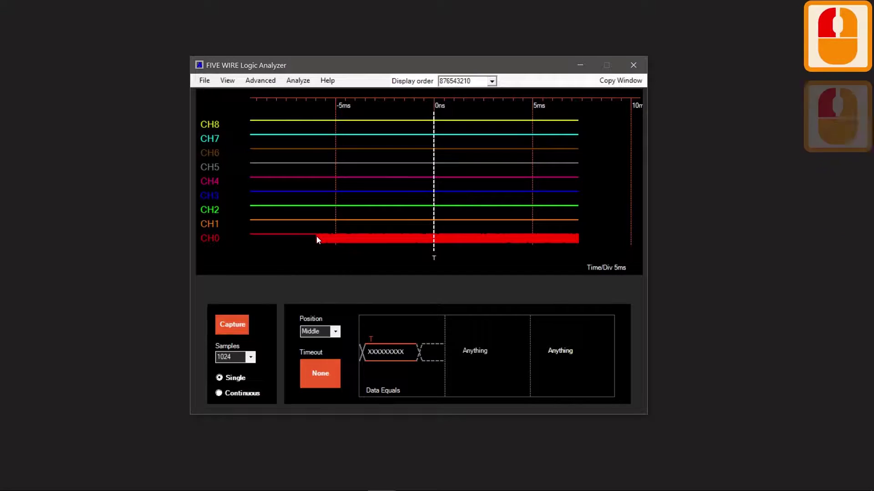
{"action": "middle_click", "coordinate": [316, 240]}
{"action": "middle_click", "coordinate": [316, 240]}
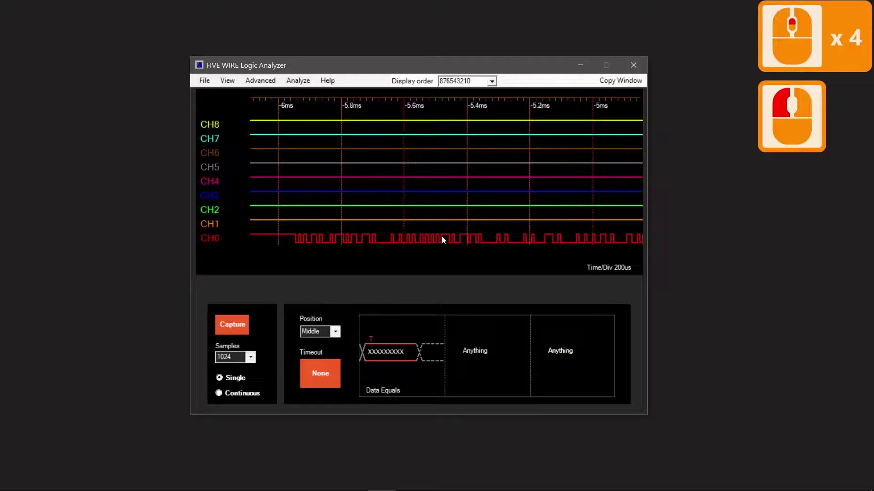
Add an RS232 decoder via Analyze > Add Decoder and begin choosing its channel
{"action": "left_click", "coordinate": [306, 84]}
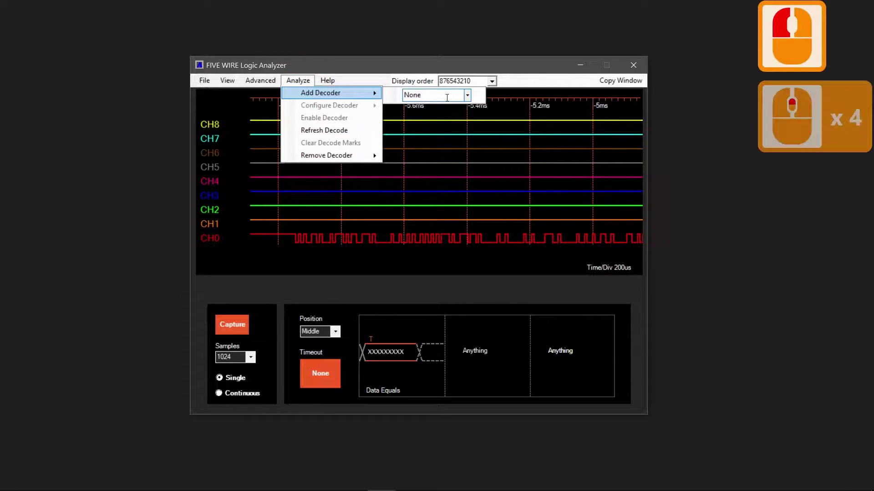
{"action": "left_click", "coordinate": [468, 100]}
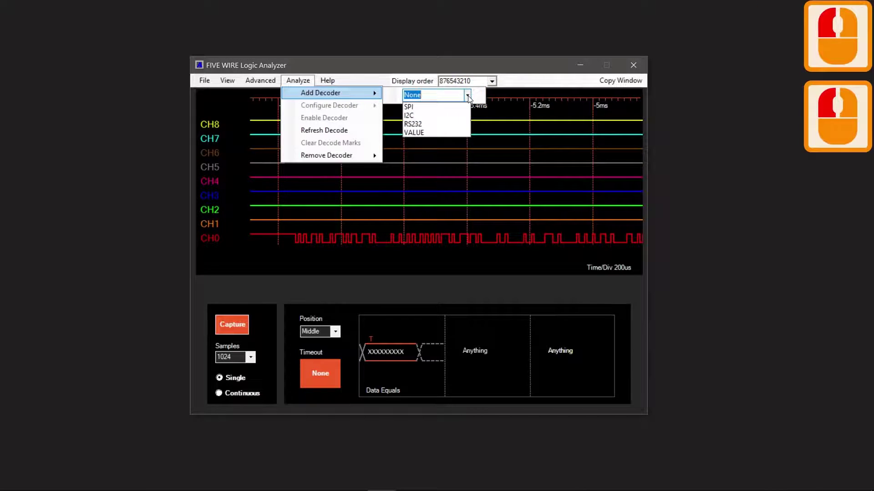
{"action": "left_click", "coordinate": [419, 125]}
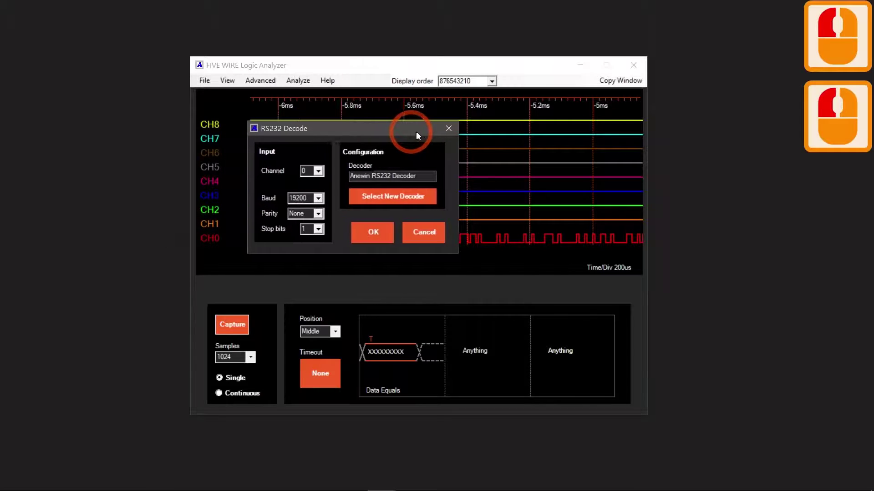
{"action": "left_click", "coordinate": [438, 135]}
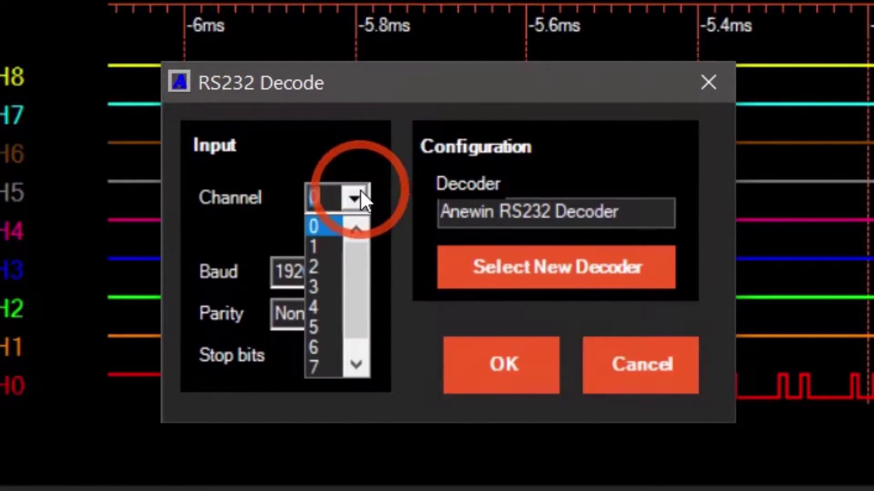
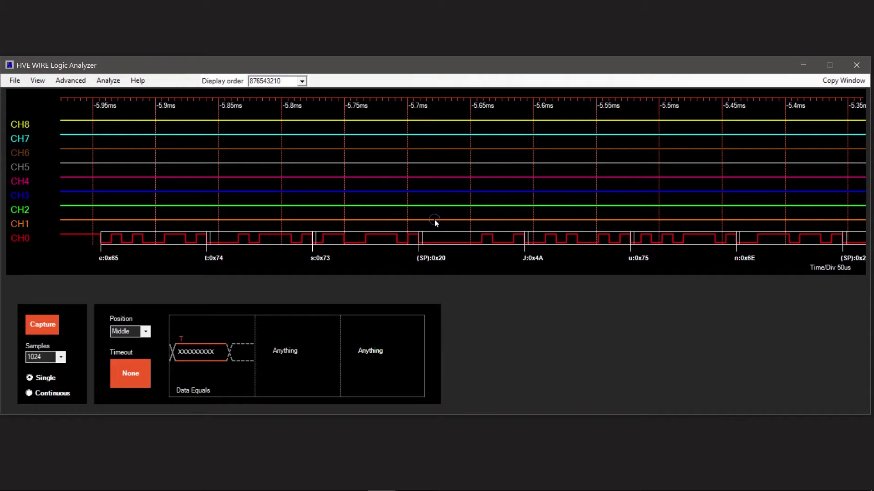
{"action": "right_click", "coordinate": [434, 223]}
{"action": "left_click", "coordinate": [458, 228]}
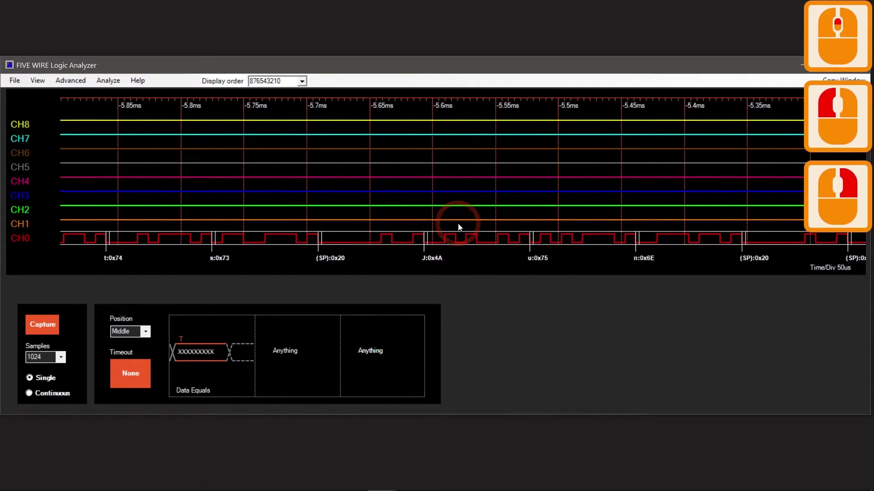